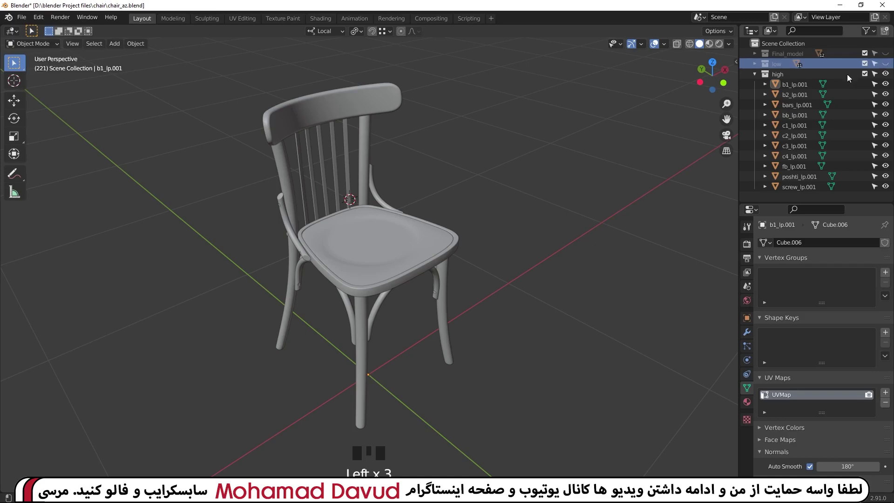
Step: Select poshti_lp.001 through b1_lp.001 so all eleven high-collection chair parts are selected
{"action": "left_click", "coordinate": [559, 139]}
{"action": "left_click", "coordinate": [342, 109]}
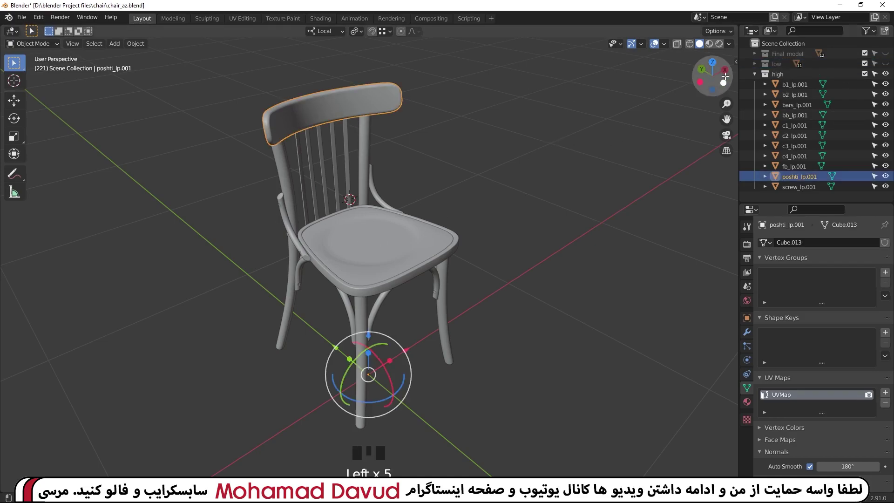
{"action": "left_click", "coordinate": [814, 89]}
Step: Keep the eleven chair parts selected, ready for batch renaming
{"action": "left_click", "coordinate": [804, 192]}
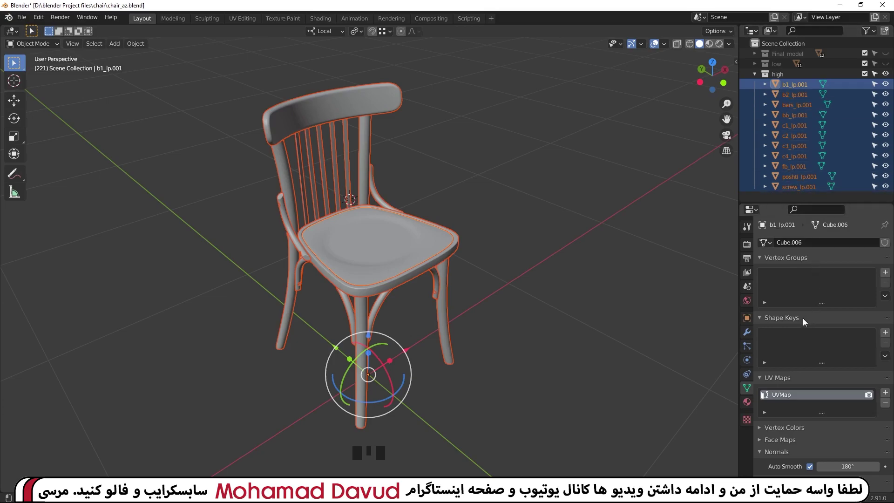
Step: Batch-rename the selection replacing lp.001 with hp, giving names like b1_hp and screw_hp
{"action": "key", "text": "ctrl+F2"}
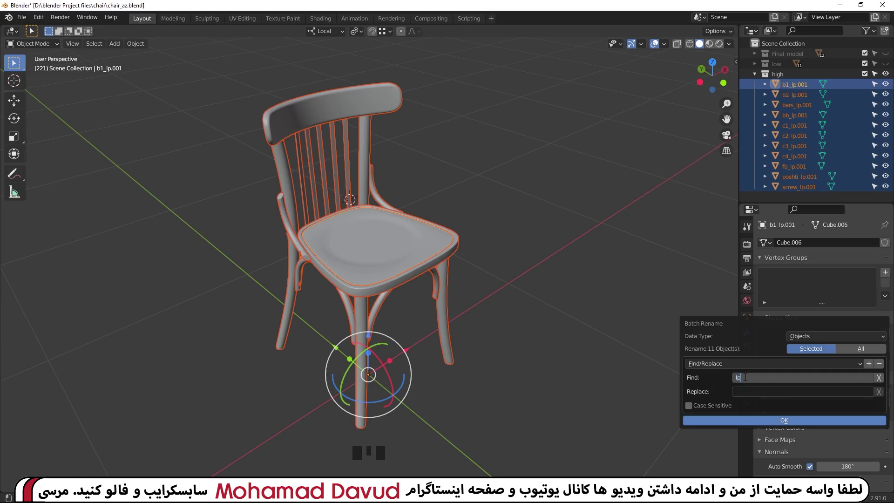
{"action": "key", "text": "KP_0"}
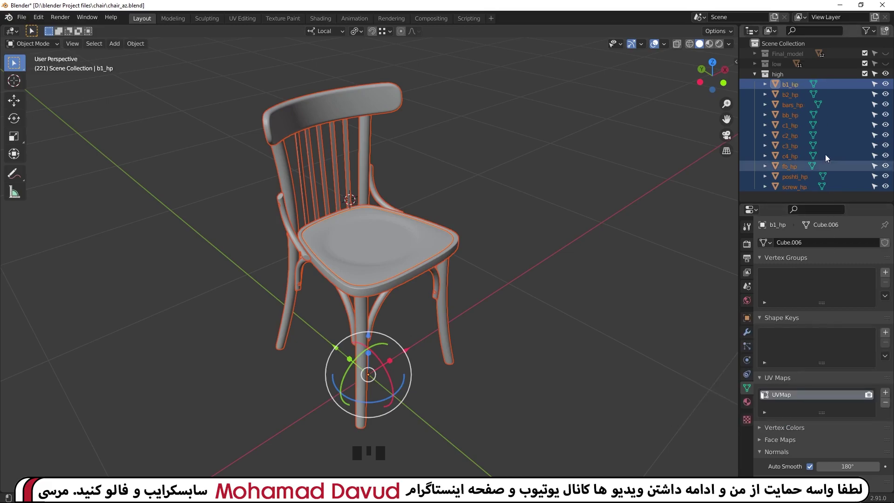
Step: Undo the batch rename so the parts return to their _lp.001 names
{"action": "scroll", "scroll_direction": "down", "scroll_amount": 3}
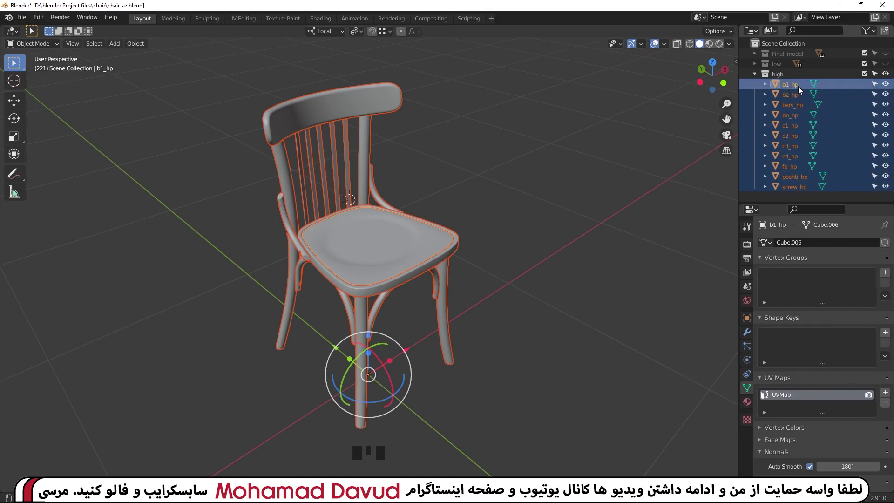
{"action": "key", "text": "ctrl+z"}
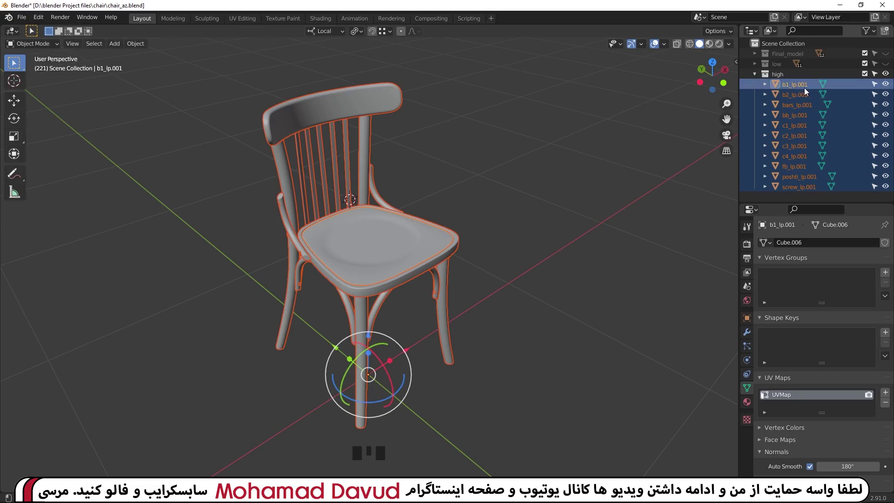